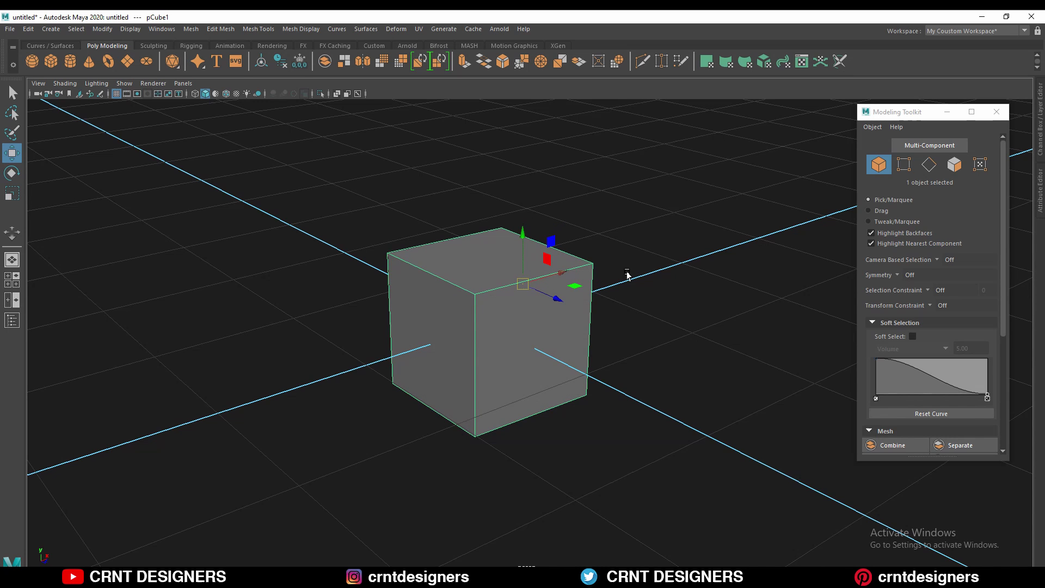
# Hold D and drag the cube's pivot from the top edge back to its centre
pyautogui.press('d')
pyautogui.press('d')
pyautogui.press('d')
pyautogui.press('d')
pyautogui.write('DDDDDDDDDDDDDDDDDDDDDDDDDDDDDdddddDDDDDdddddDDDDddddDDDDDddddddd')
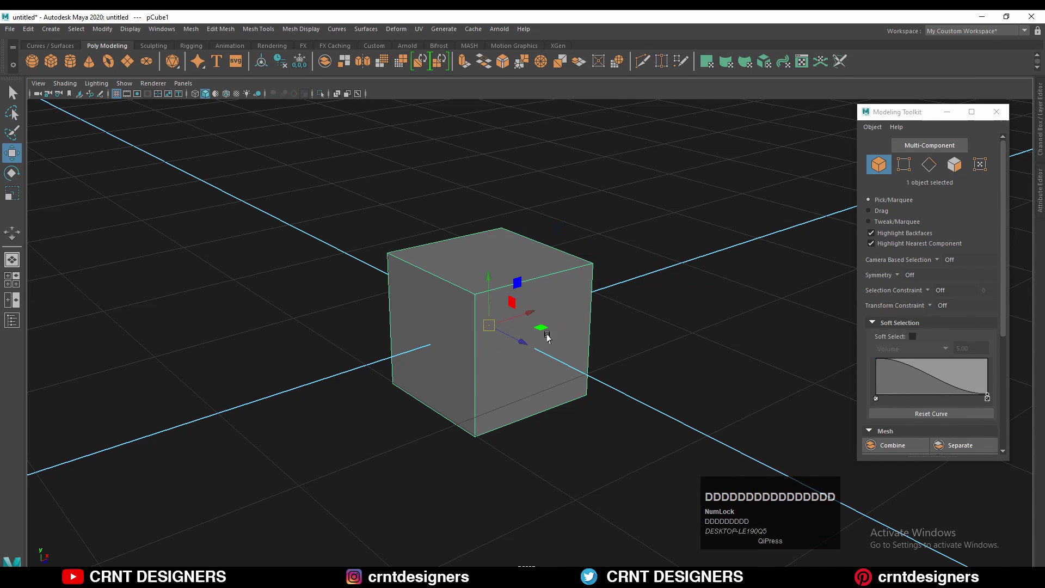
pyautogui.write('DDDDDDDDDDDDD')
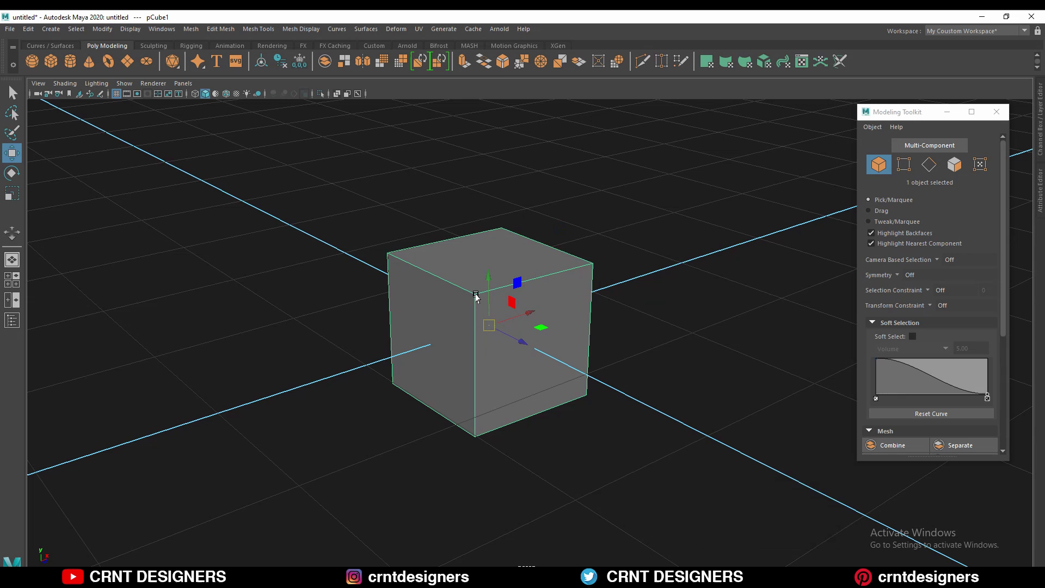
# Scroll the Modeling Toolkit to Move Settings and reselect the cube
pyautogui.moveTo(16, 90); pyautogui.dragTo(903, 440)
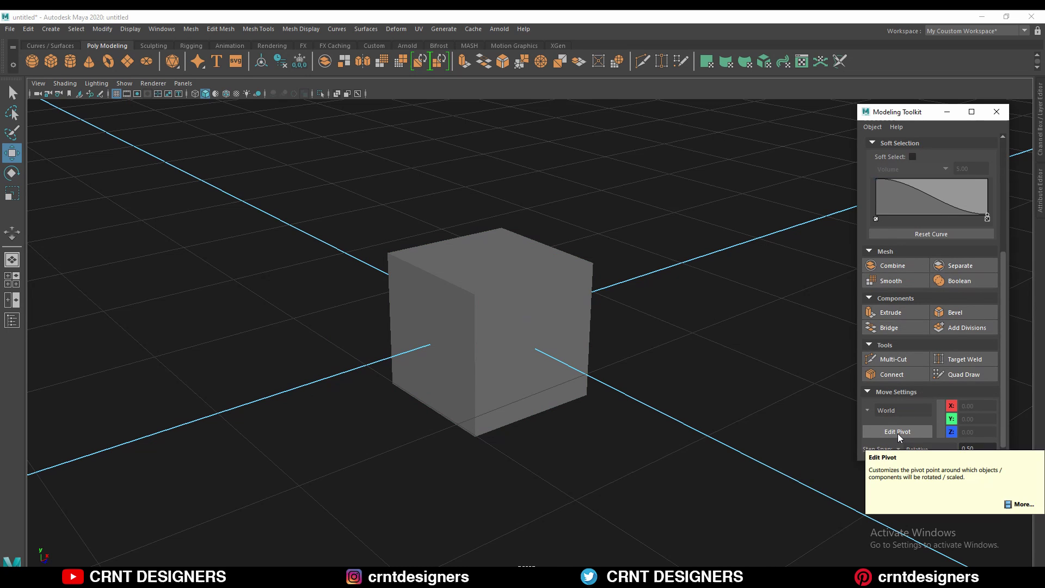
pyautogui.click(892, 437)
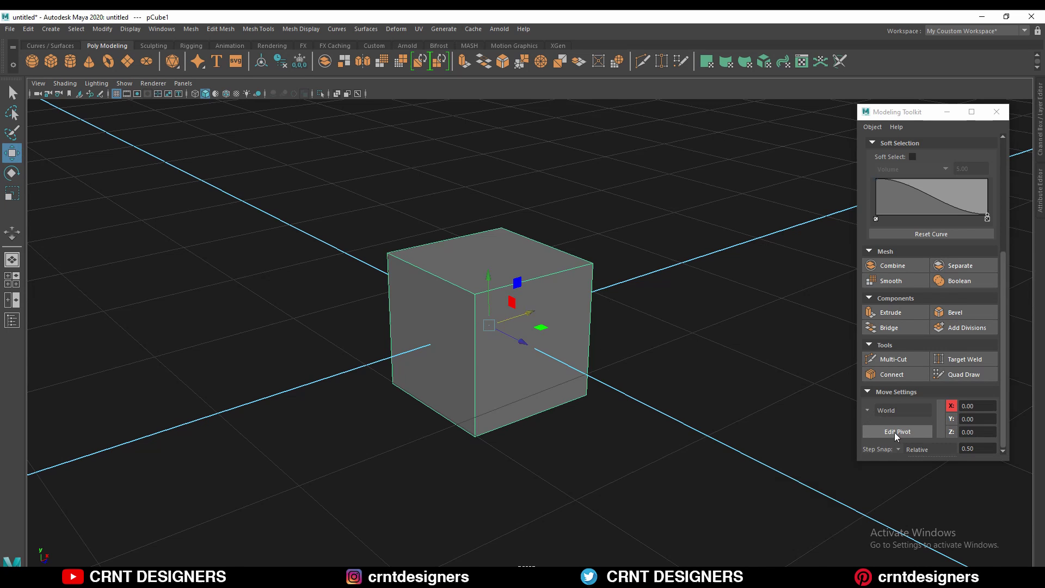
# Enable Edit Pivot and place the pivot outside the lower-left corner at X -1.36, Z 0.53
pyautogui.click(907, 440)
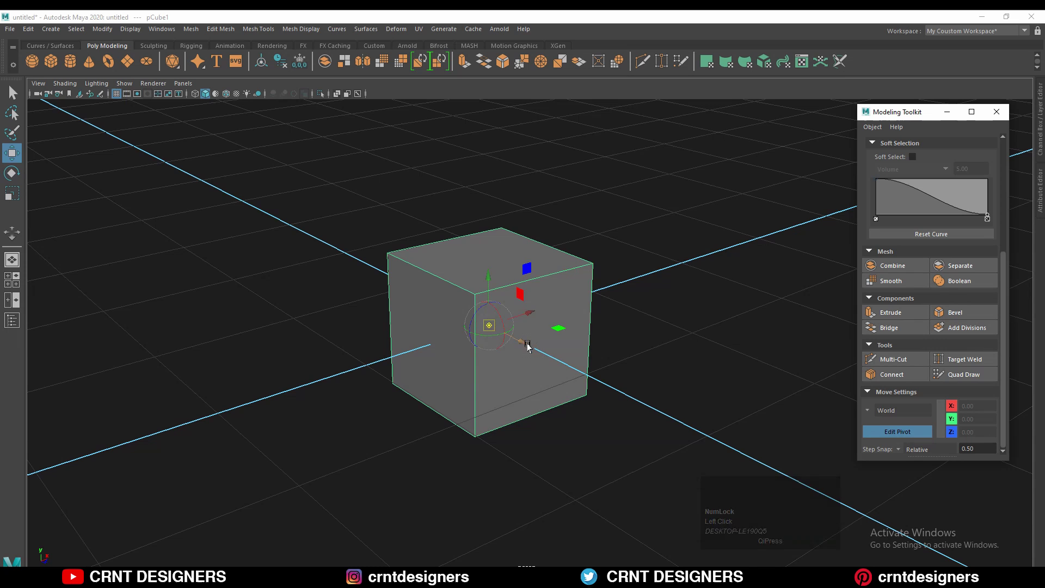
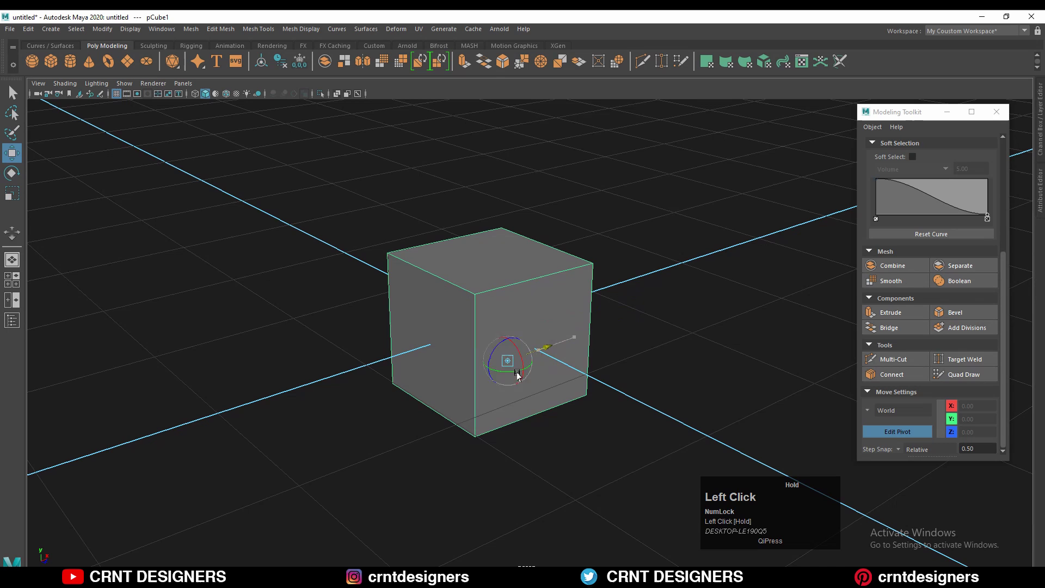
pyautogui.click(897, 438)
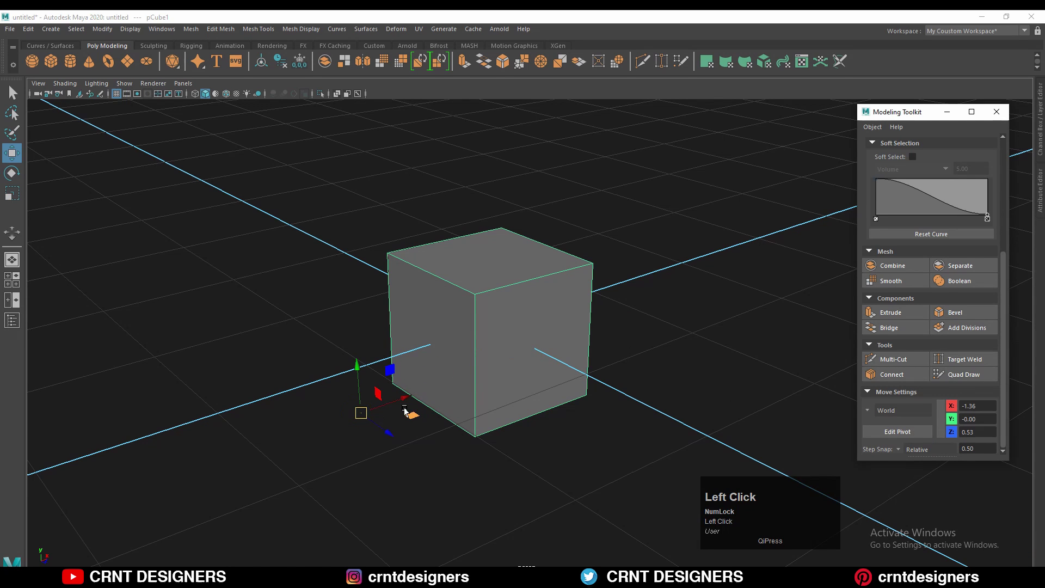